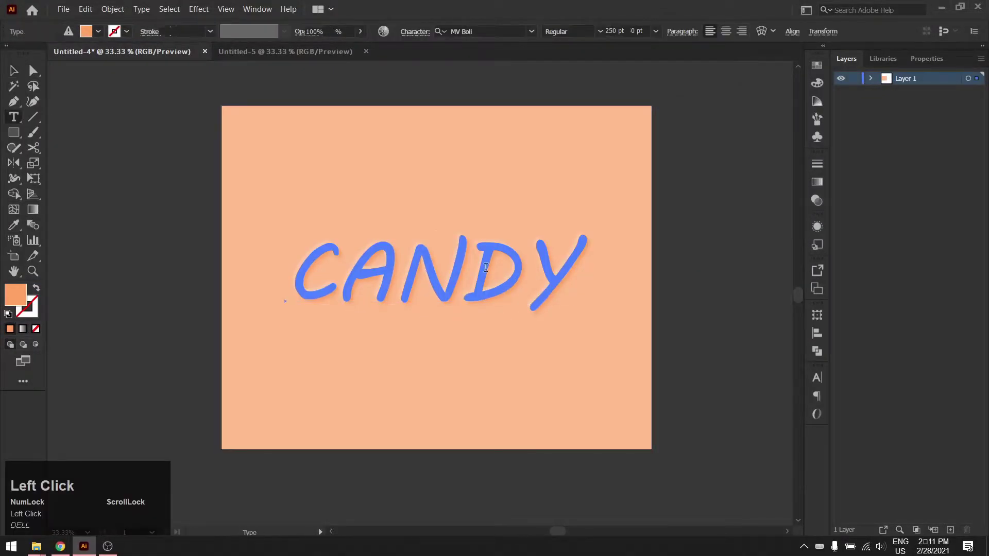
# Replace the CANDY text with the word 'Anything', keeping the embossed styling.
pyautogui.write('nyt')
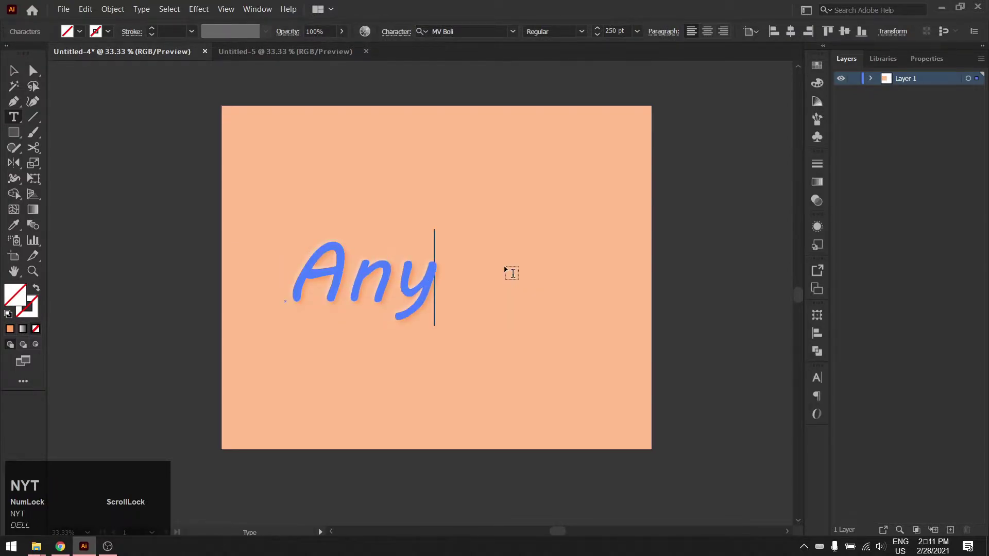
pyautogui.press('h')
pyautogui.write('hing')
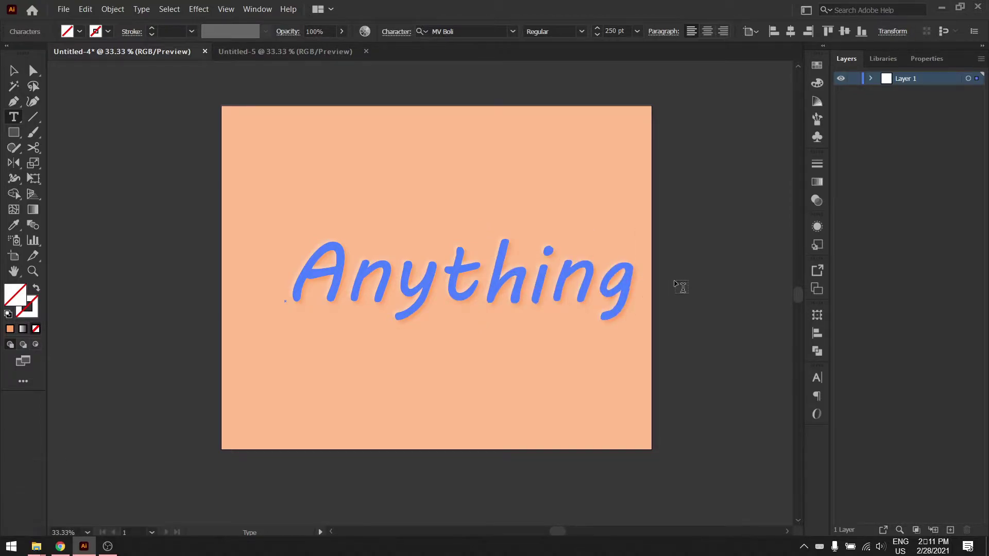
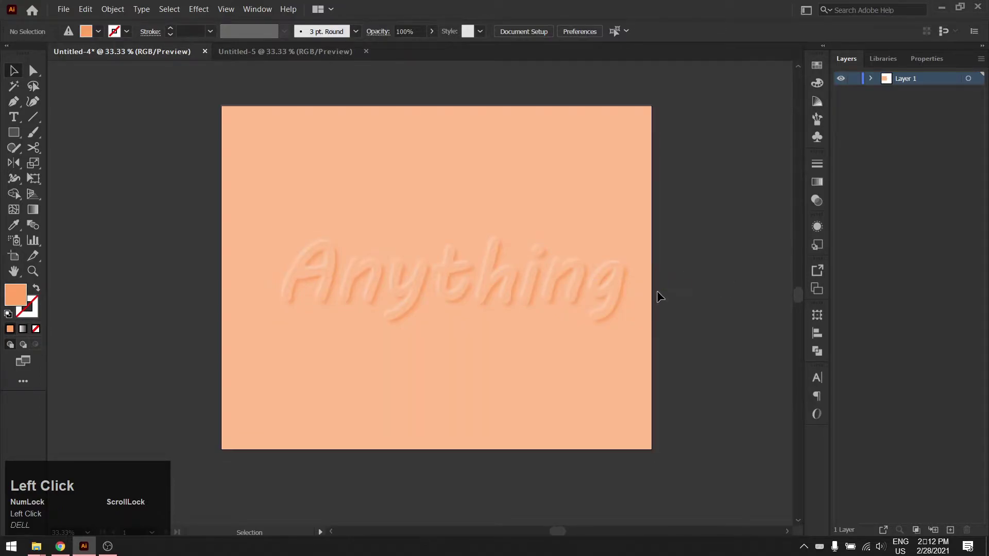
# Switch to the blank Untitled-5 document and set the fill colour to hex ffa364.
pyautogui.click(324, 56)
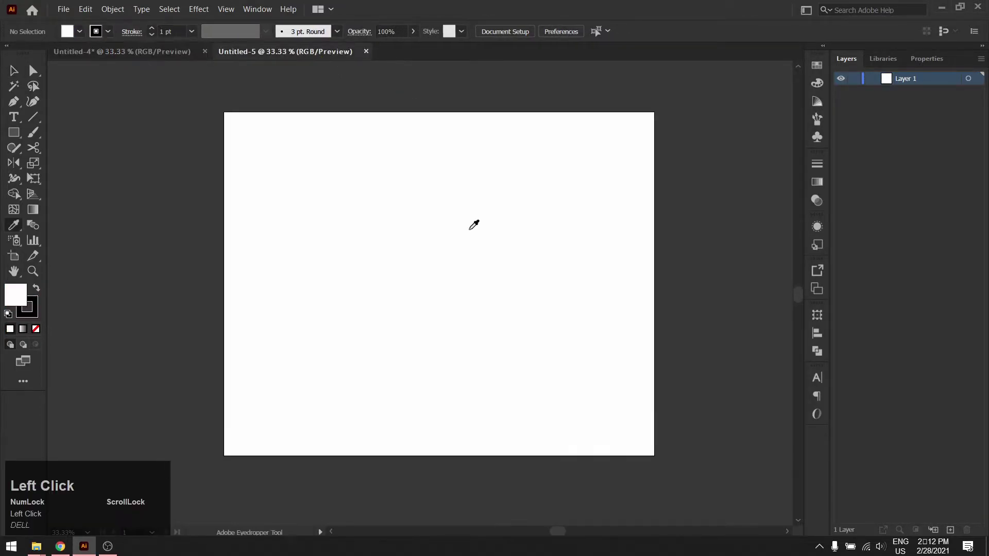
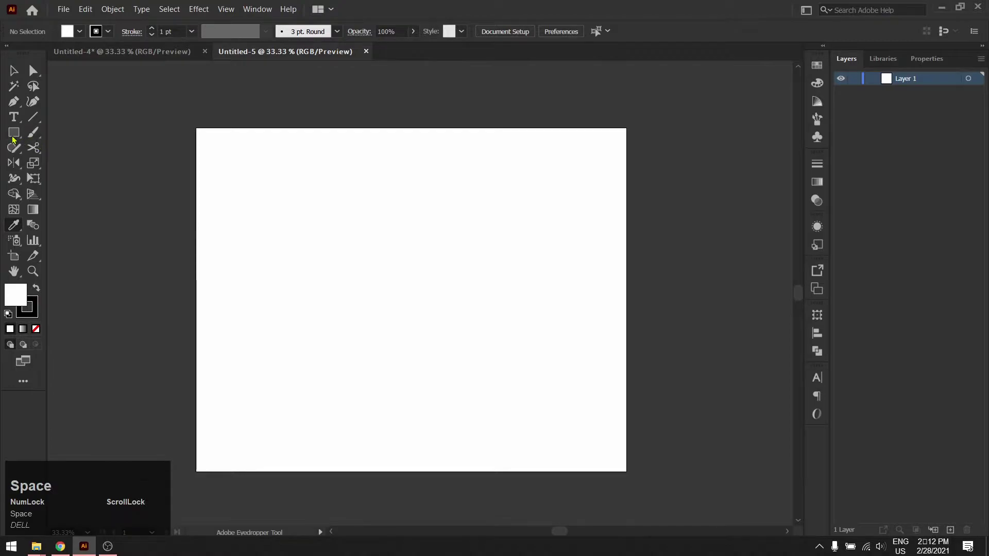
pyautogui.click(39, 308)
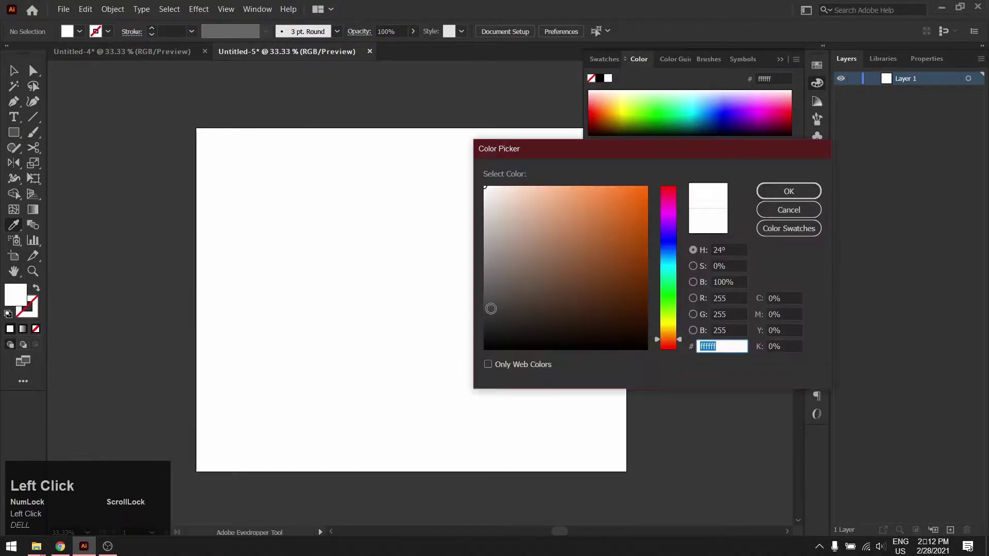
pyautogui.press('ctrl+v')
pyautogui.press('Return')
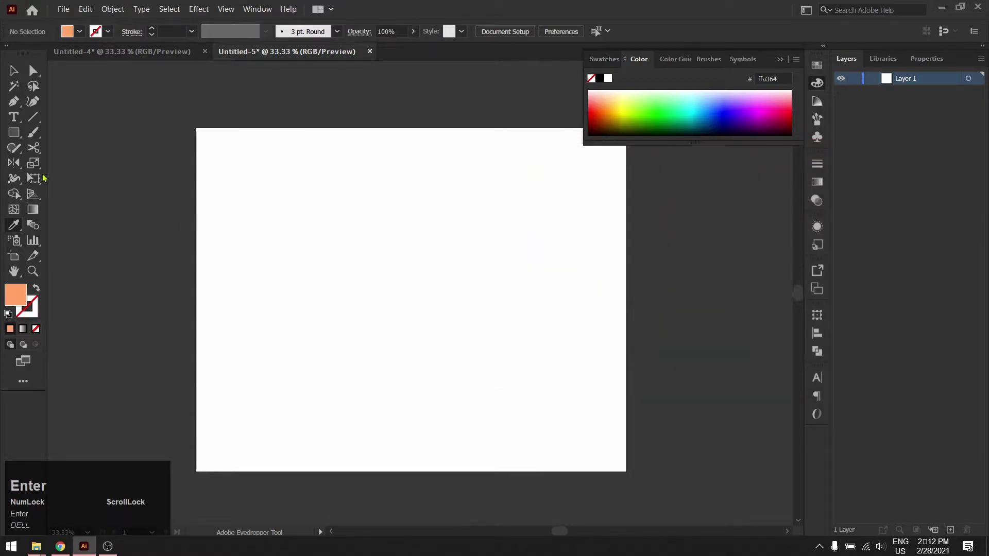
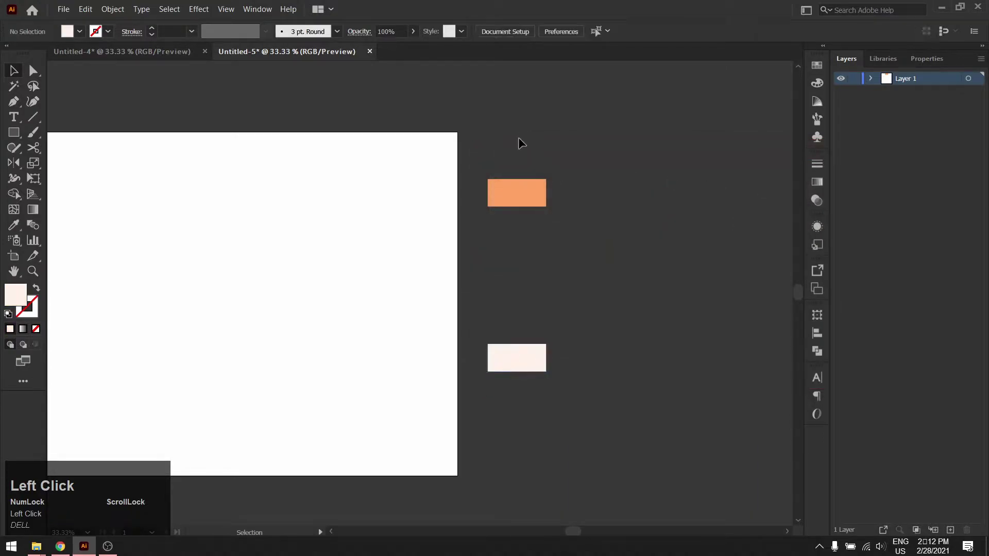
# Duplicate the orange rectangle into a column and Blend Vertically into a five-step peach ramp.
pyautogui.moveTo(534, 205); pyautogui.dragTo(535, 235)
pyautogui.moveTo(535, 235); pyautogui.dragTo(535, 281)
pyautogui.moveTo(535, 282); pyautogui.dragTo(88, 16)
pyautogui.click(88, 16)
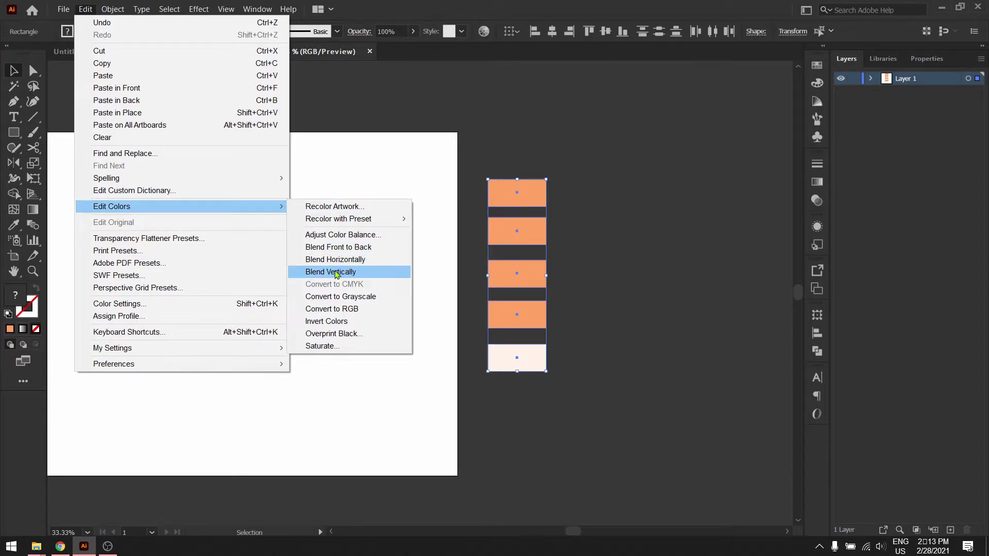
pyautogui.click(374, 276)
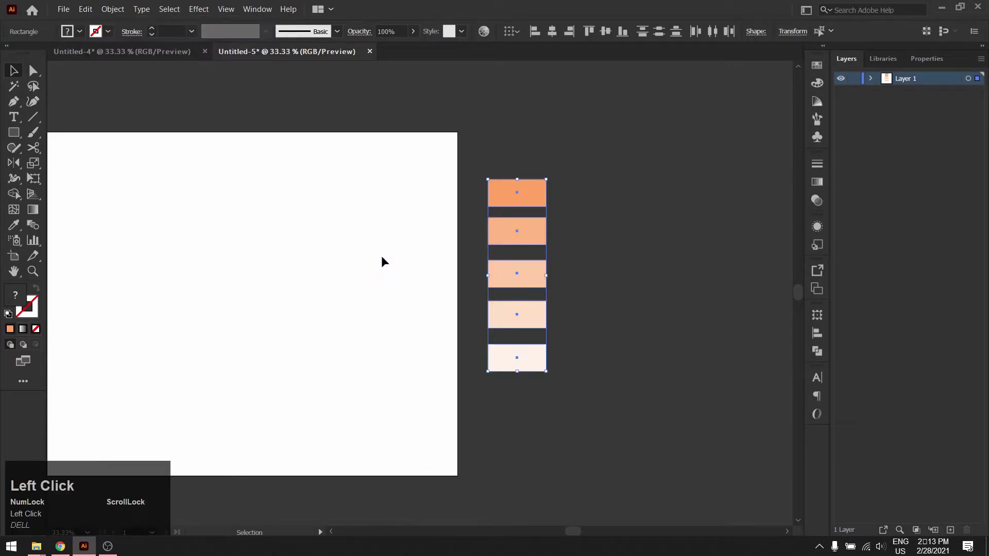
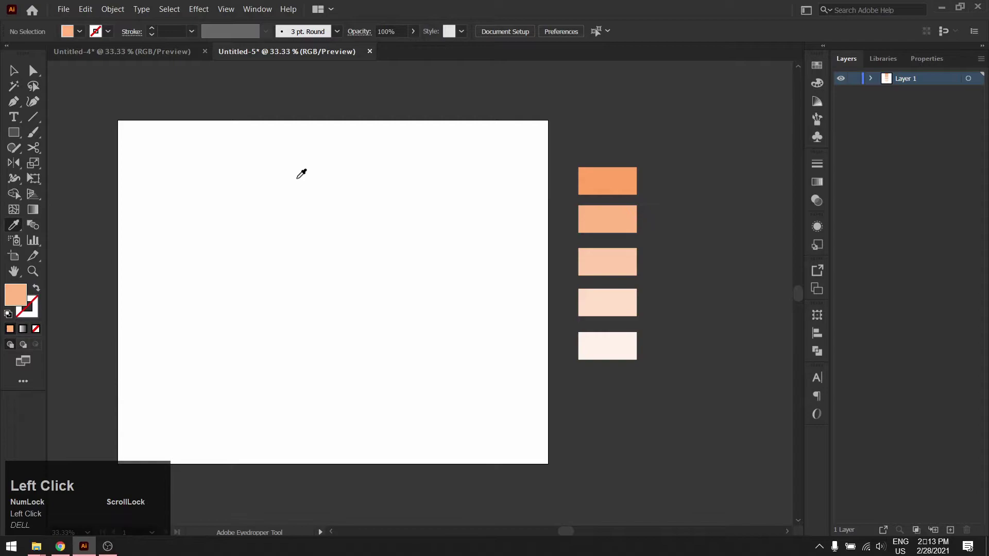
# Draw a peach rectangle covering the whole artboard, then deselect it.
pyautogui.moveTo(19, 137); pyautogui.dragTo(585, 388)
pyautogui.press('v')
pyautogui.click(609, 427)
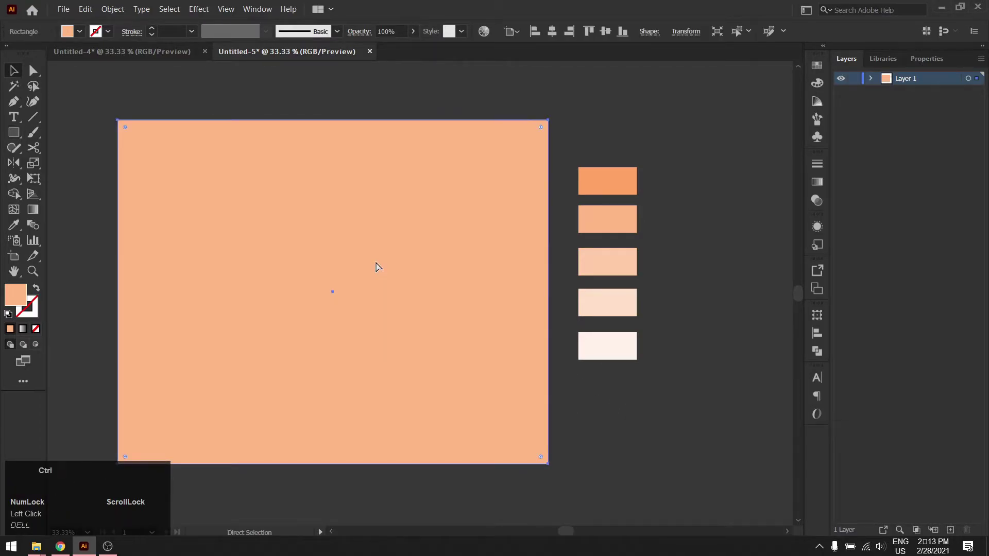
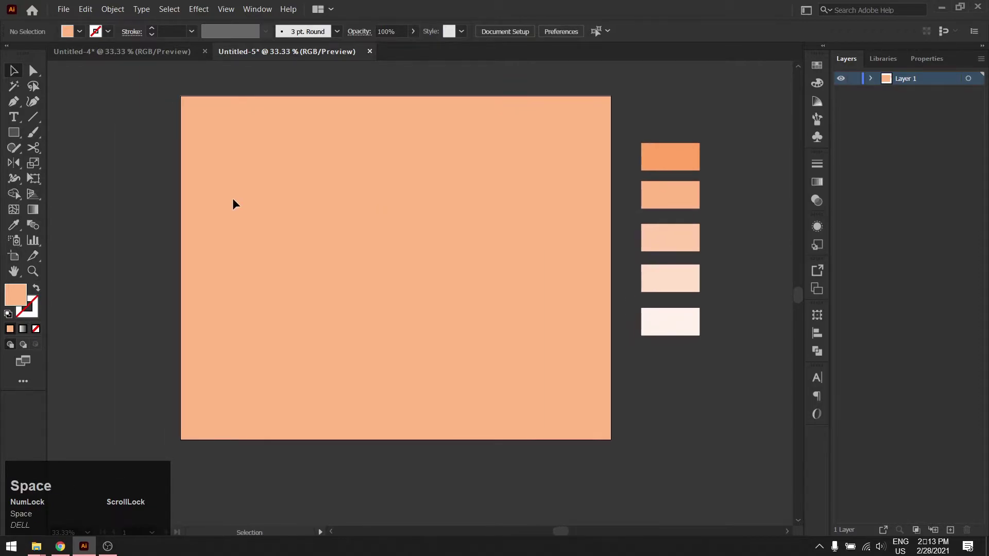
# Create a text point on the artboard reading 'Hello'.
pyautogui.click(19, 119)
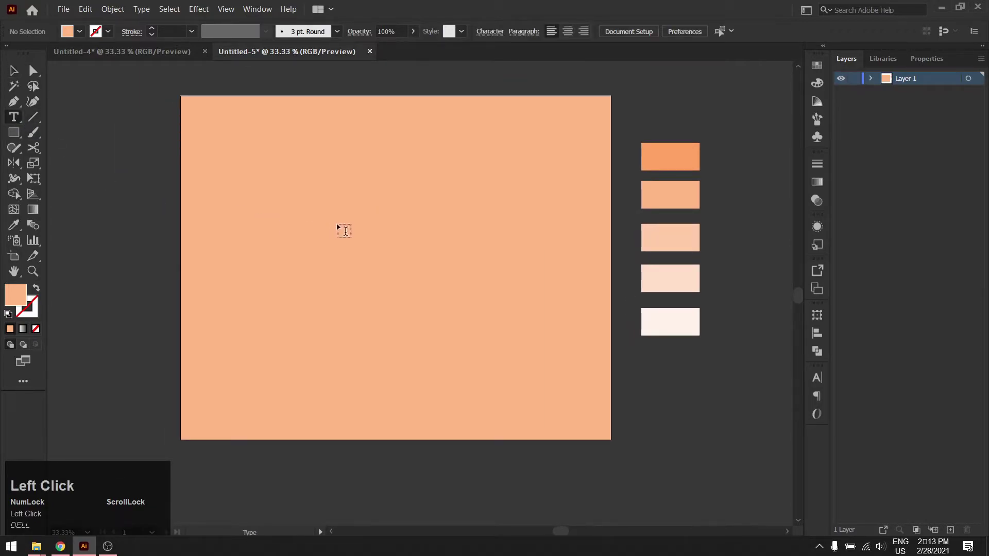
pyautogui.press('shift+h')
pyautogui.write('ello')
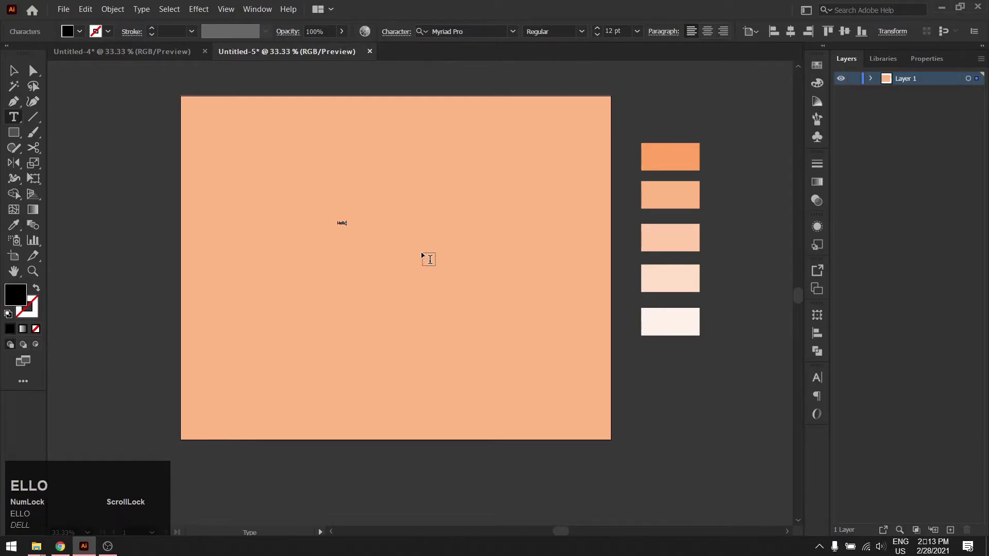
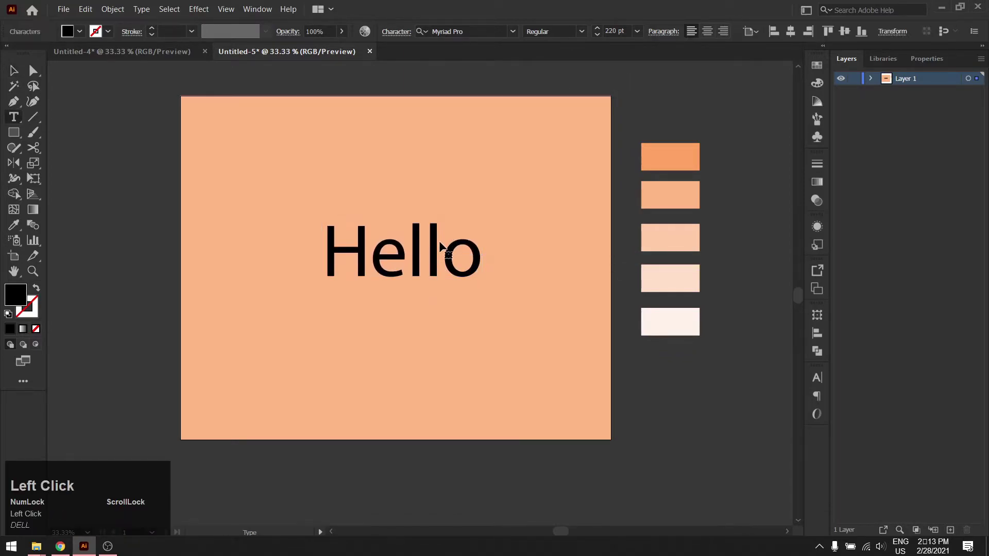
# Select the Hello text and set its font to MV Boli.
pyautogui.press('ctrl+a')
pyautogui.click(521, 33)
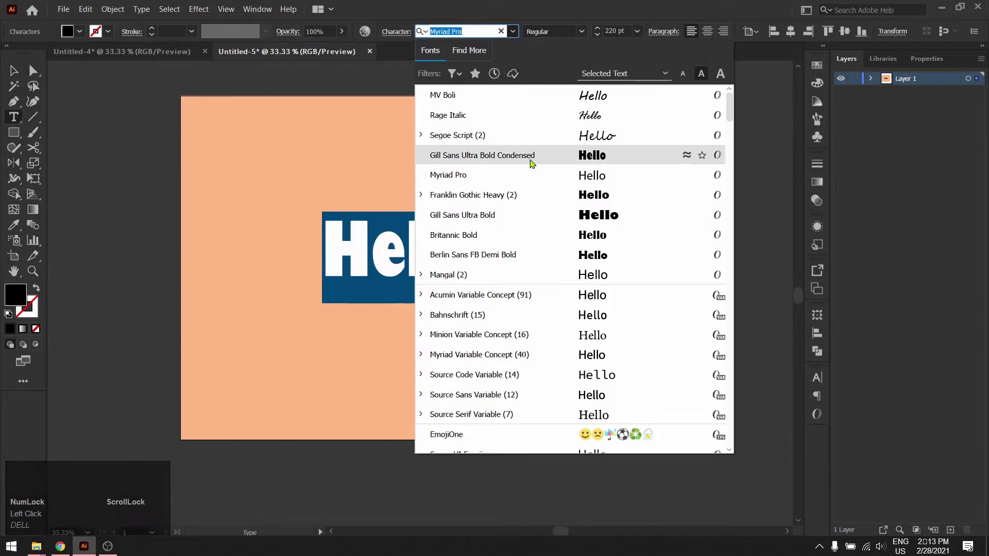
pyautogui.click(532, 162)
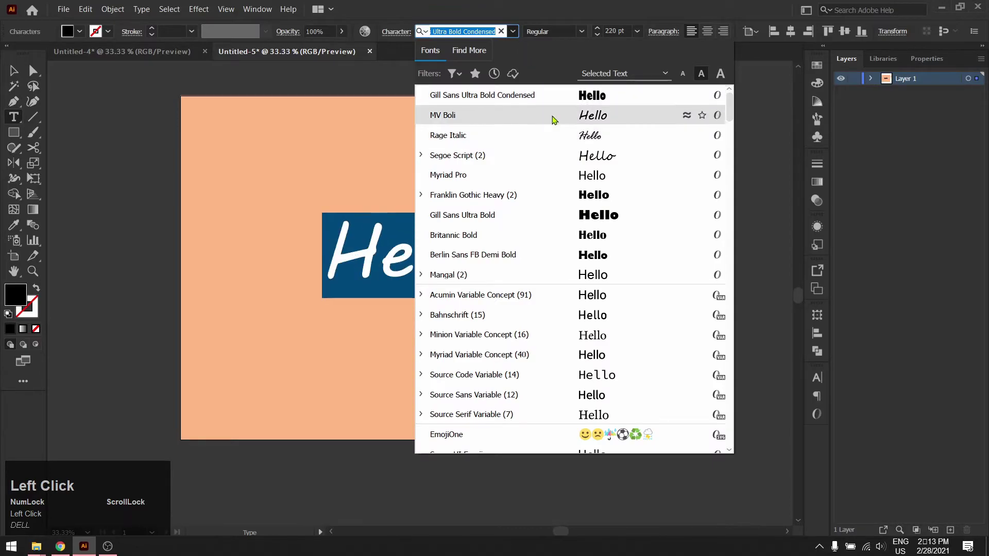
pyautogui.click(553, 119)
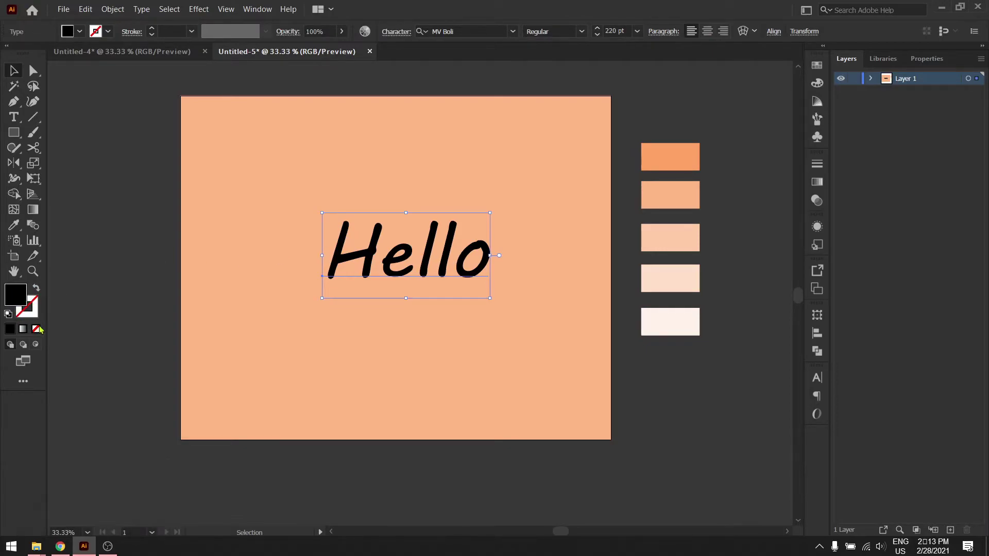
# Remove the text's base fill and add a new fill in the Appearance panel.
pyautogui.click(44, 329)
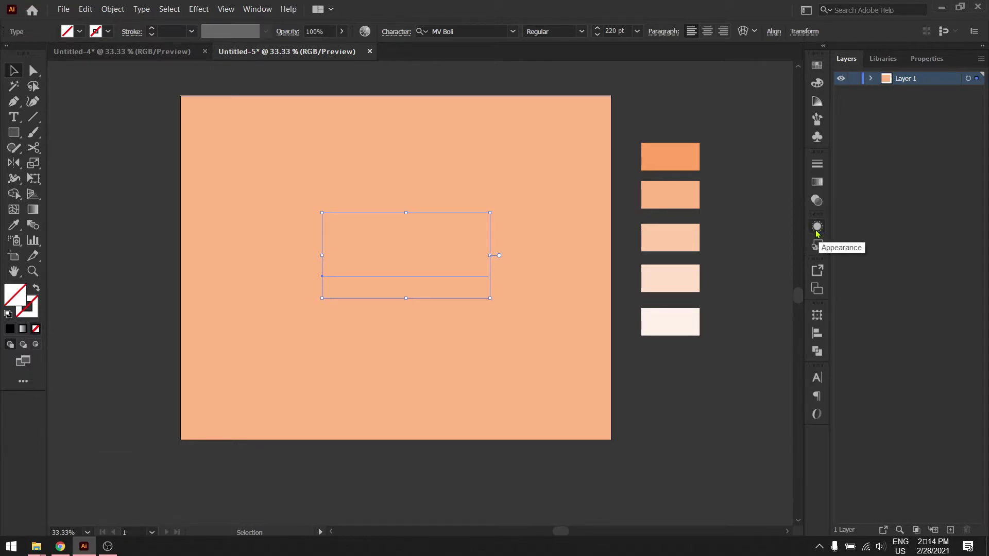
pyautogui.click(821, 229)
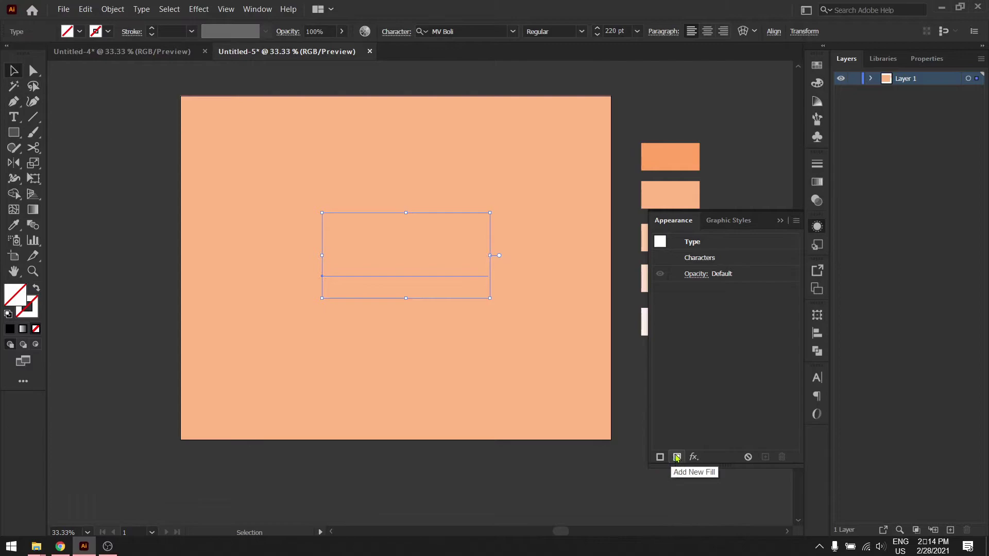
pyautogui.click(683, 461)
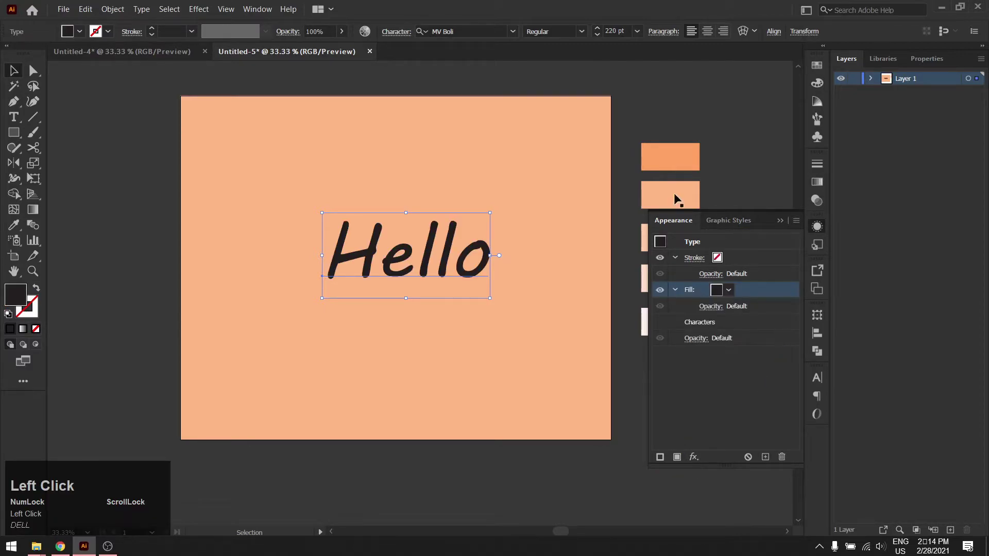
pyautogui.moveTo(560, 141); pyautogui.dragTo(721, 292)
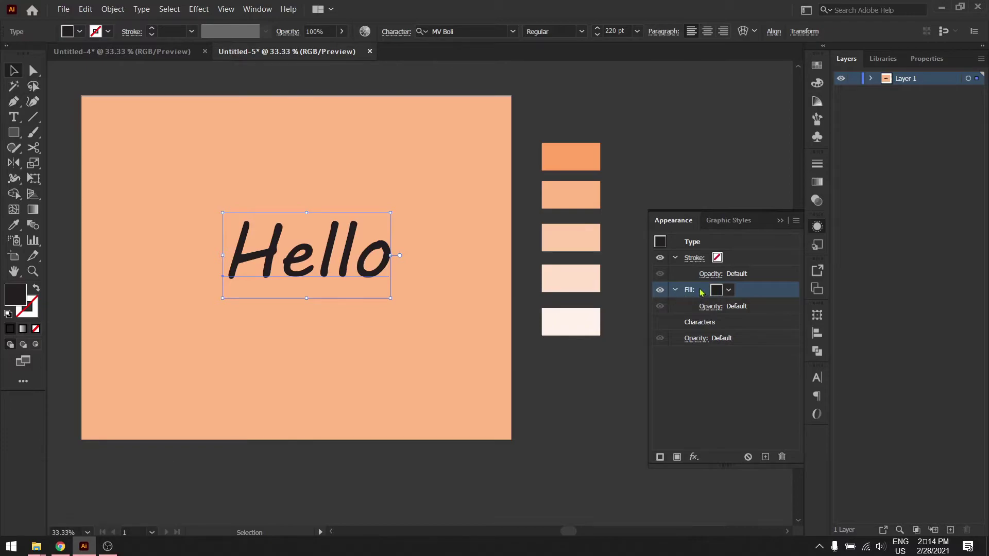
# Duplicate the fill twice and give the middle fill a lighter peach tone.
pyautogui.click(683, 457)
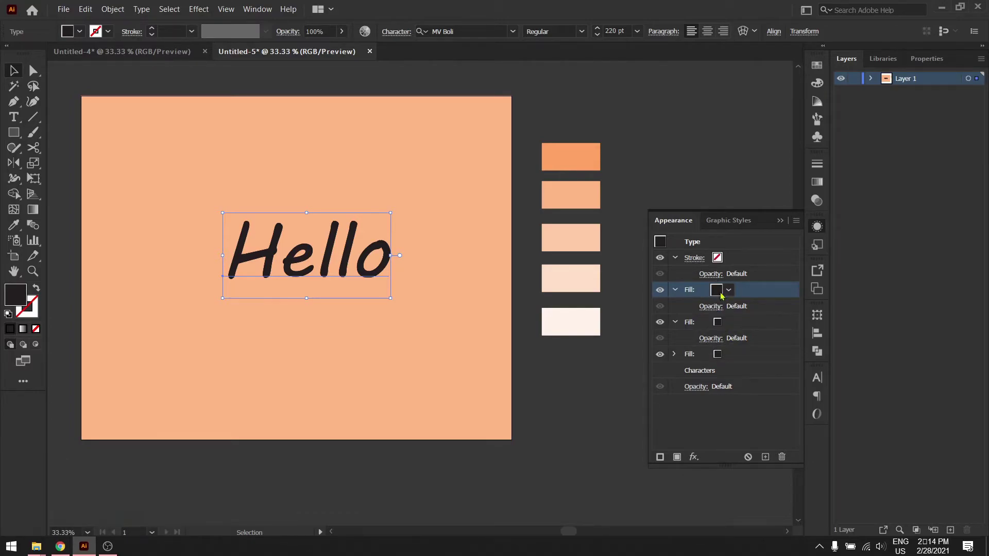
pyautogui.click(723, 292)
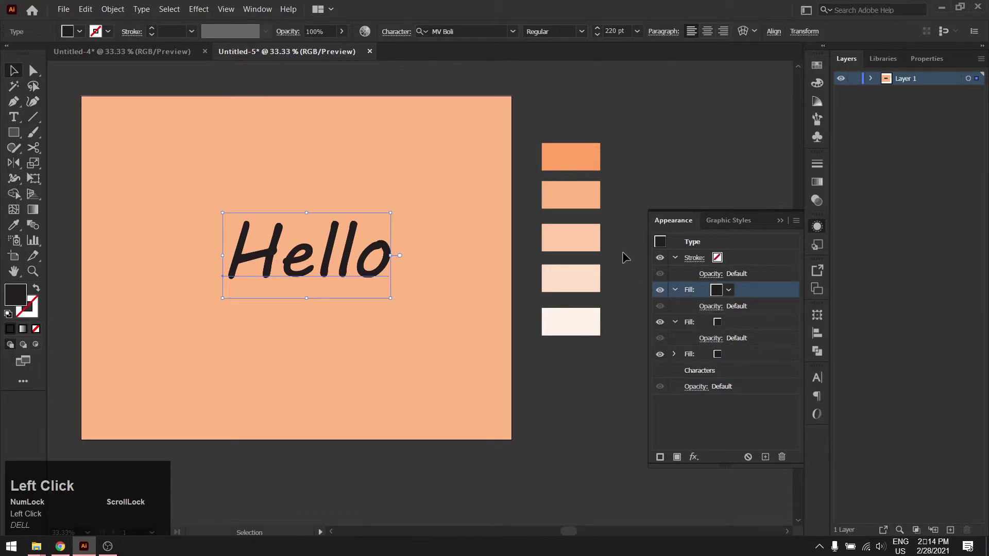
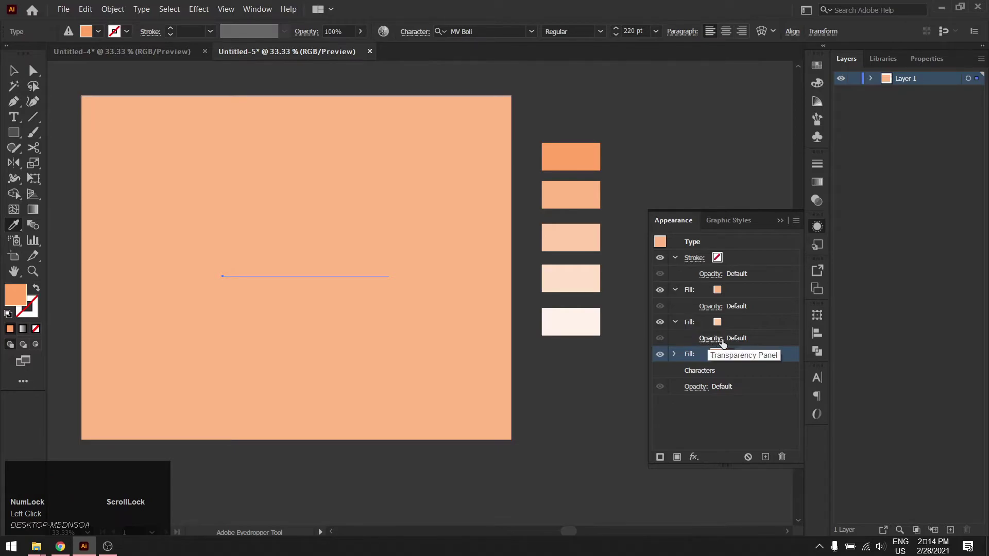
pyautogui.click(750, 322)
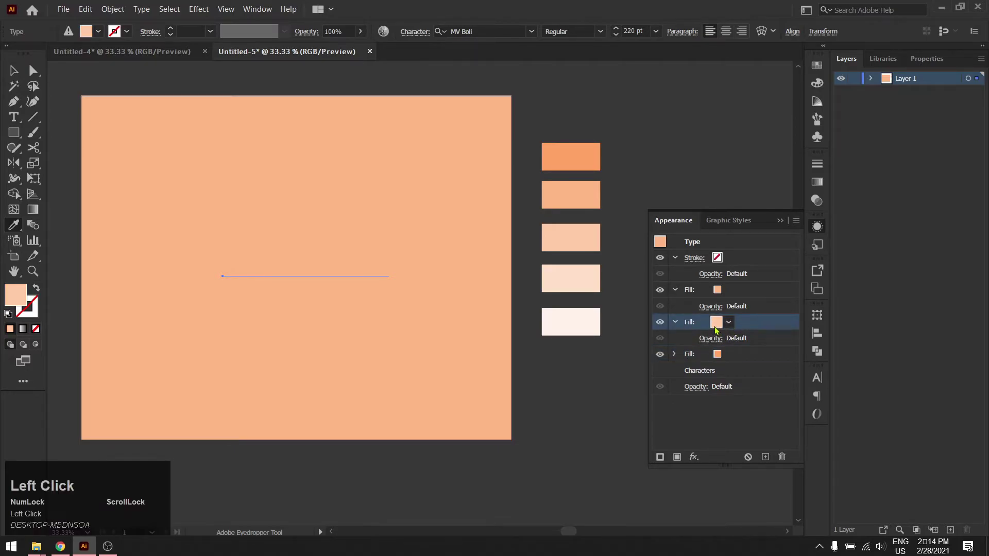
pyautogui.click(701, 457)
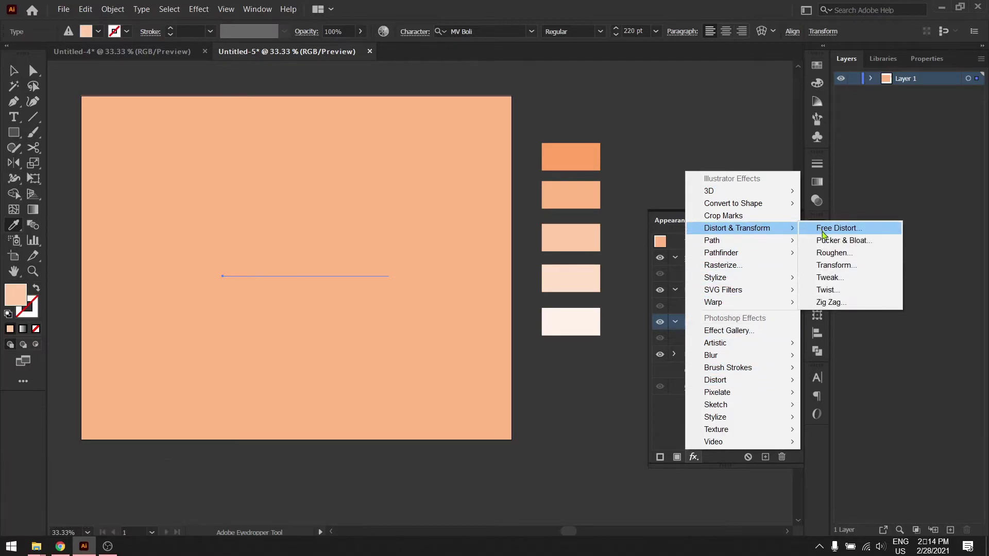
# Offset the middle fill with a Transform effect moving it -8 px horizontally and upward.
pyautogui.moveTo(834, 264); pyautogui.dragTo(794, 218)
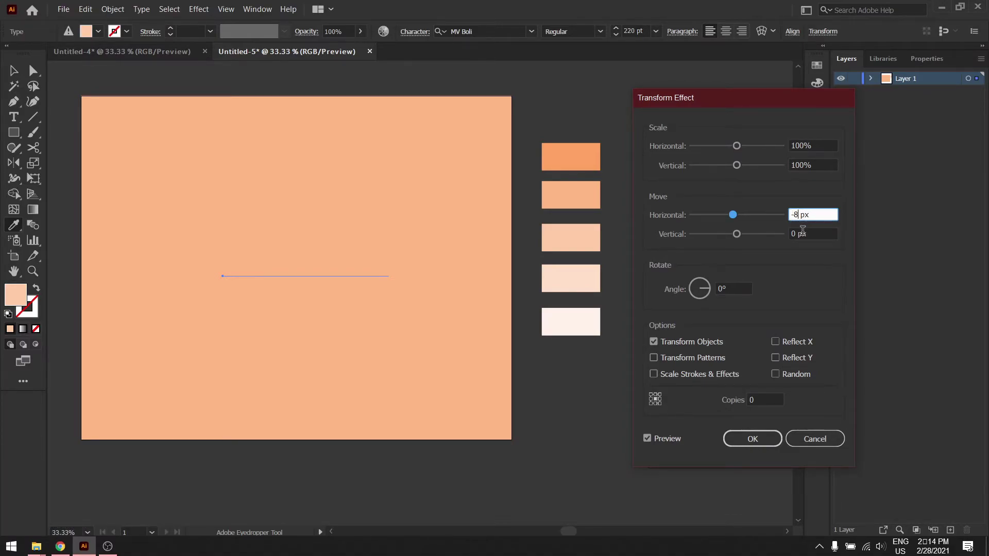
pyautogui.moveTo(798, 225); pyautogui.dragTo(759, 441)
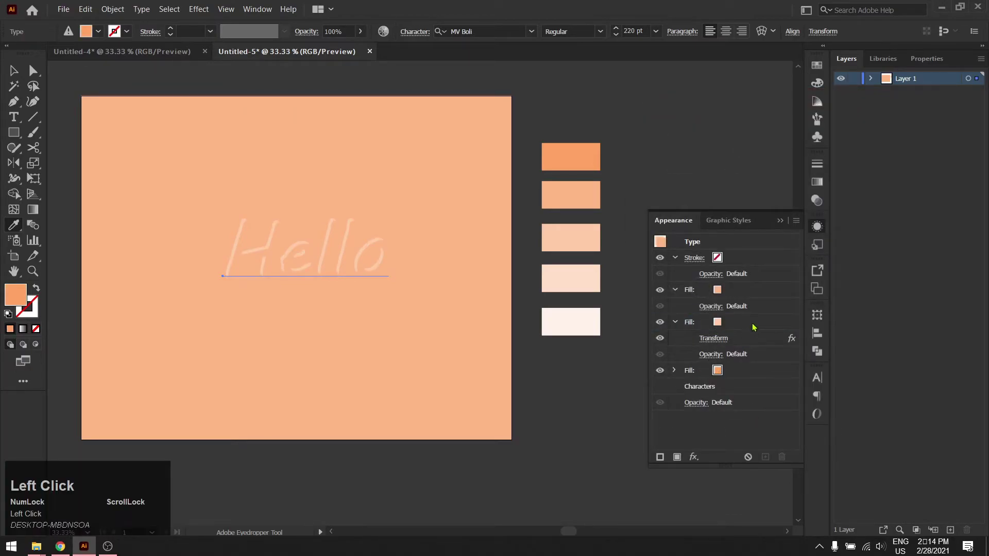
pyautogui.click(760, 323)
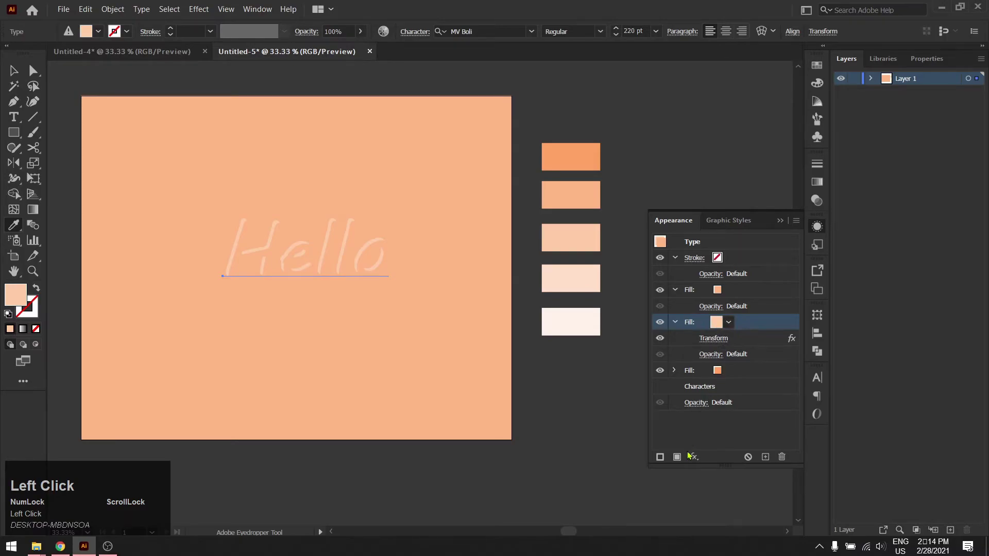
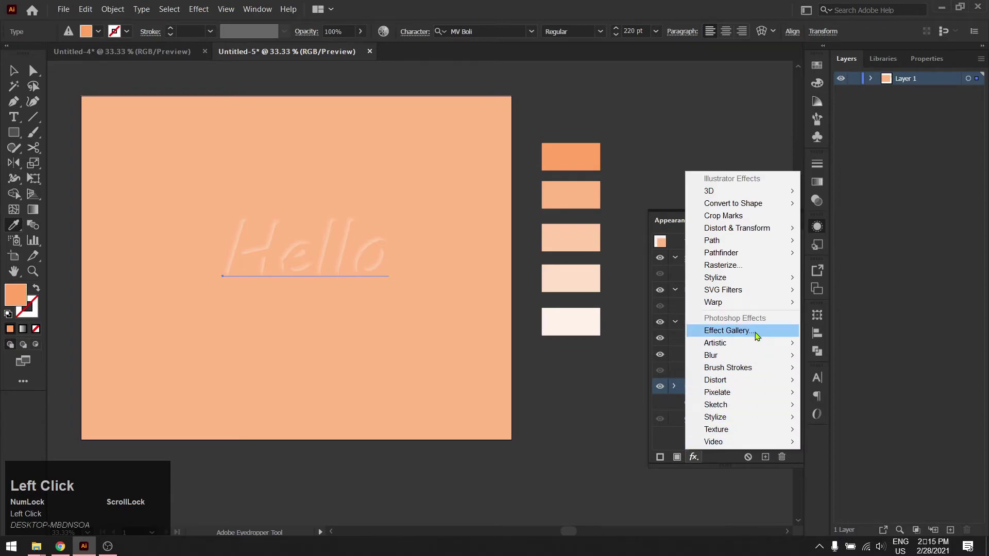
# Give the bottom fill a Transform offset and a 20-pixel Gaussian Blur shadow.
pyautogui.click(777, 230)
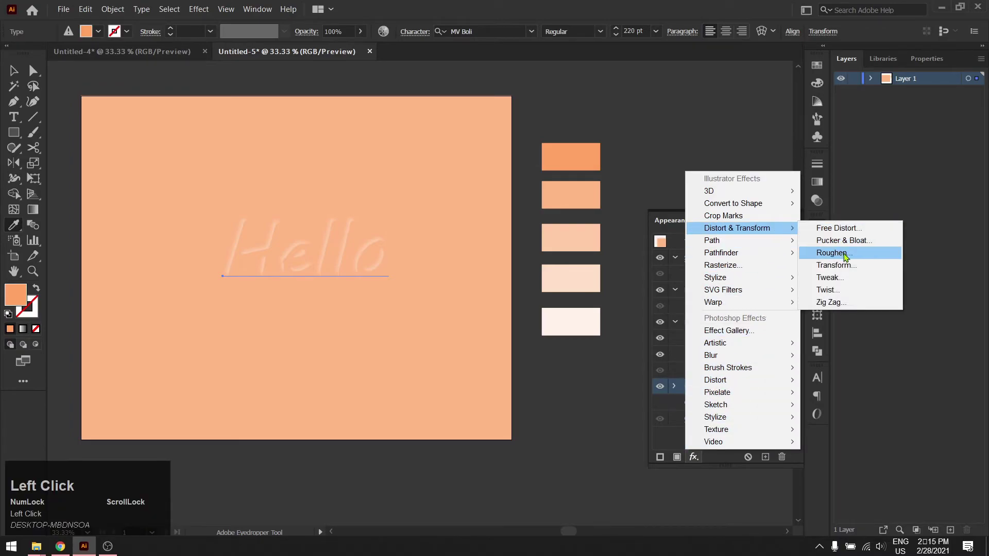
pyautogui.click(867, 271)
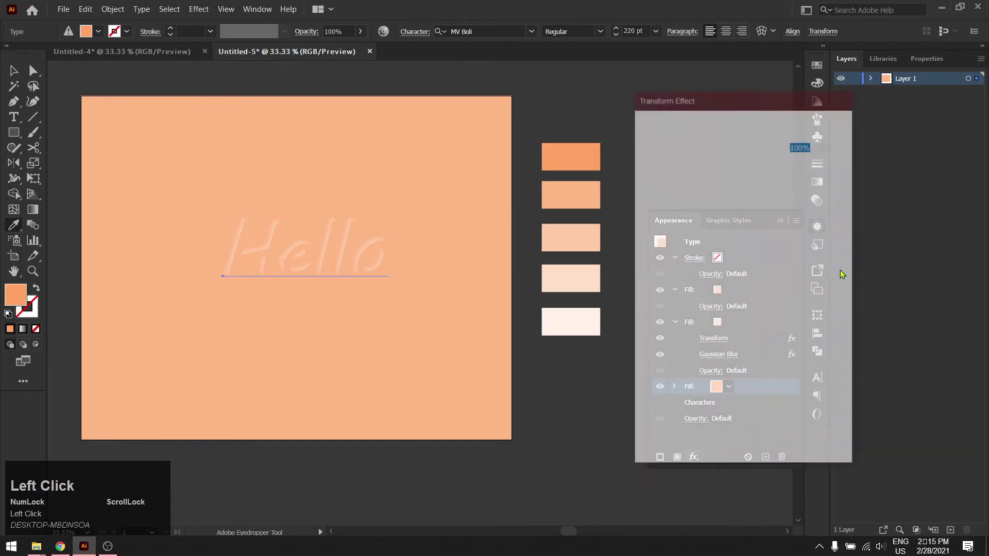
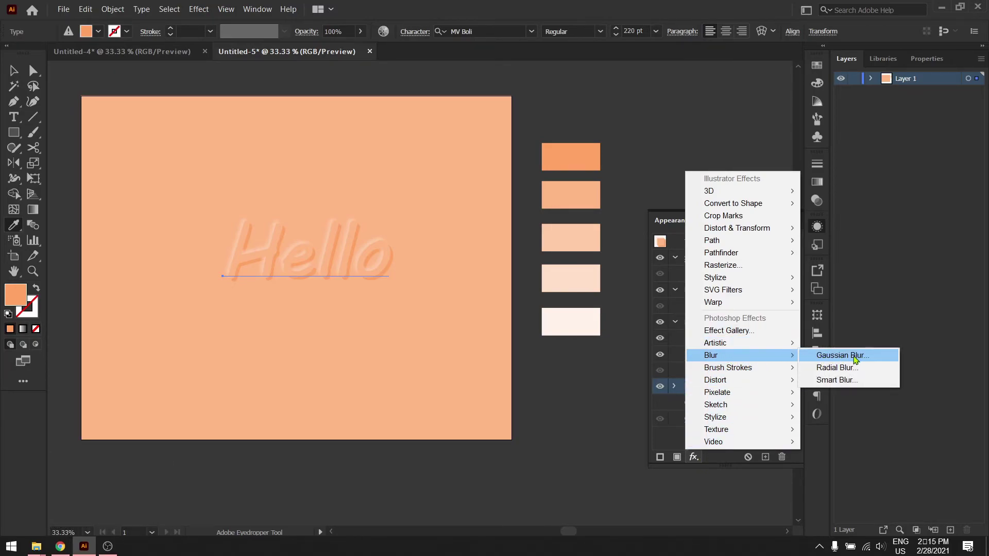
pyautogui.click(870, 358)
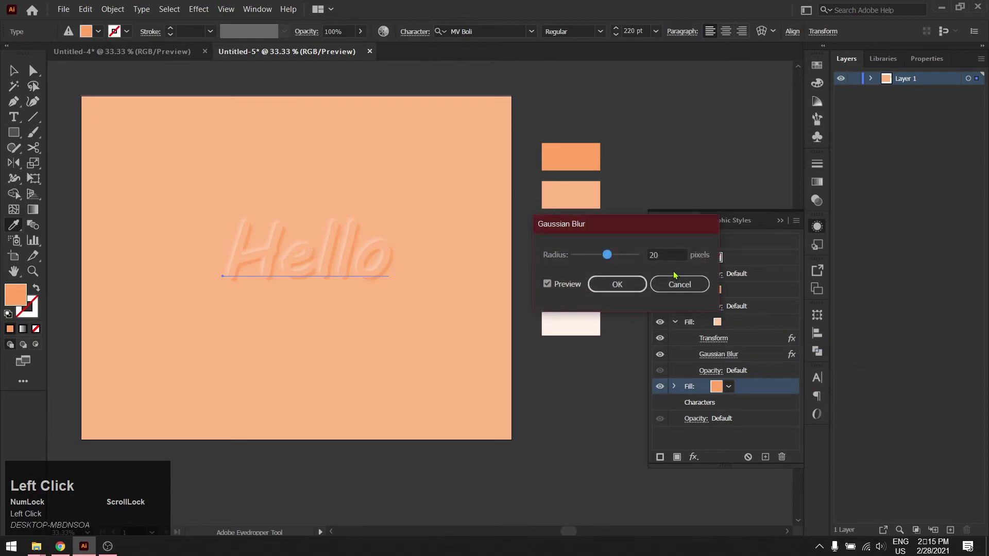
pyautogui.click(623, 289)
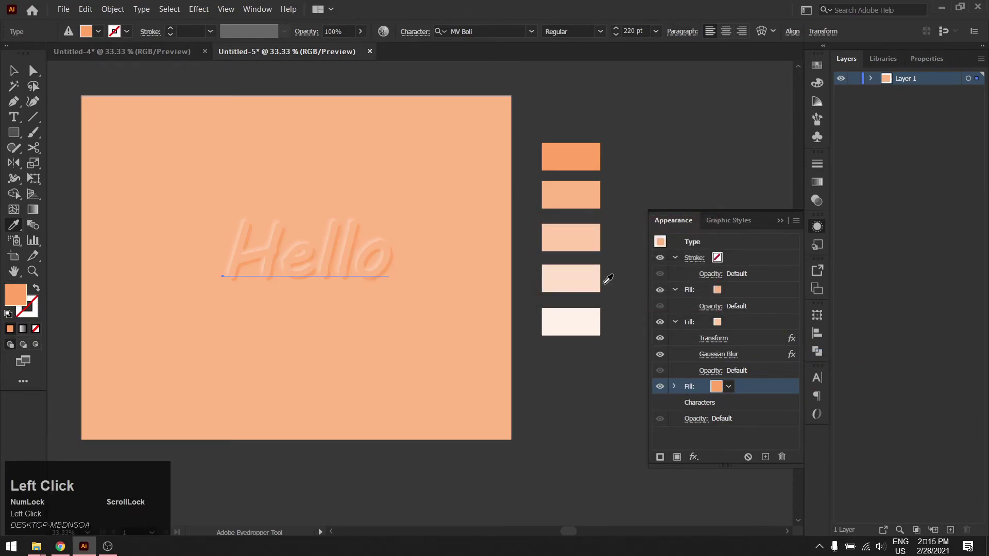
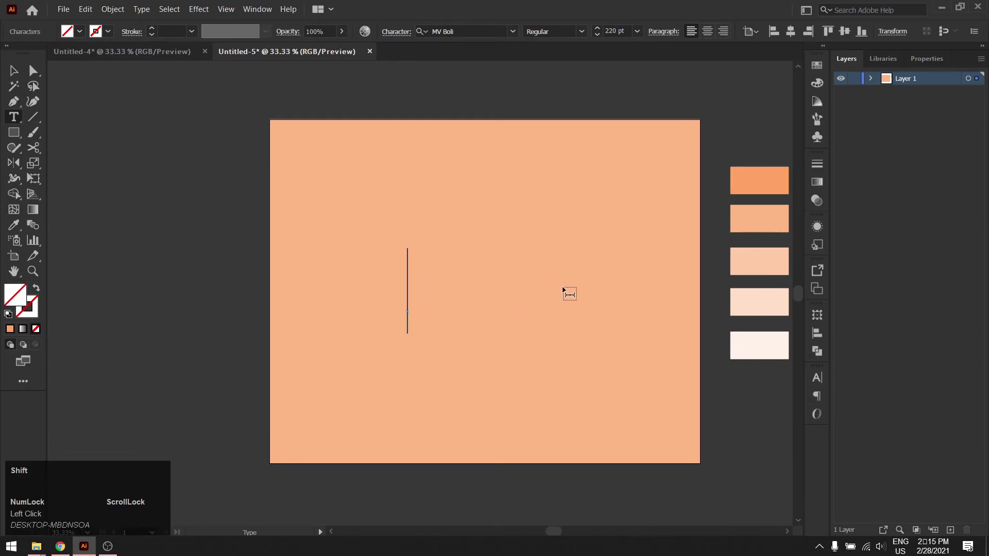
# Retype the embossed text to read 'Non destructive'.
pyautogui.write('on')
pyautogui.press('space')
pyautogui.write('destructive')
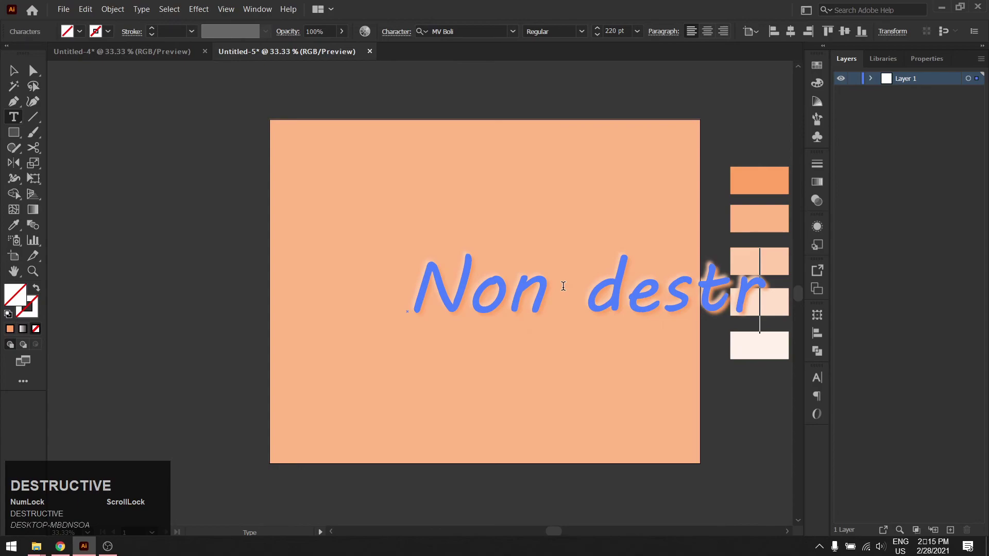